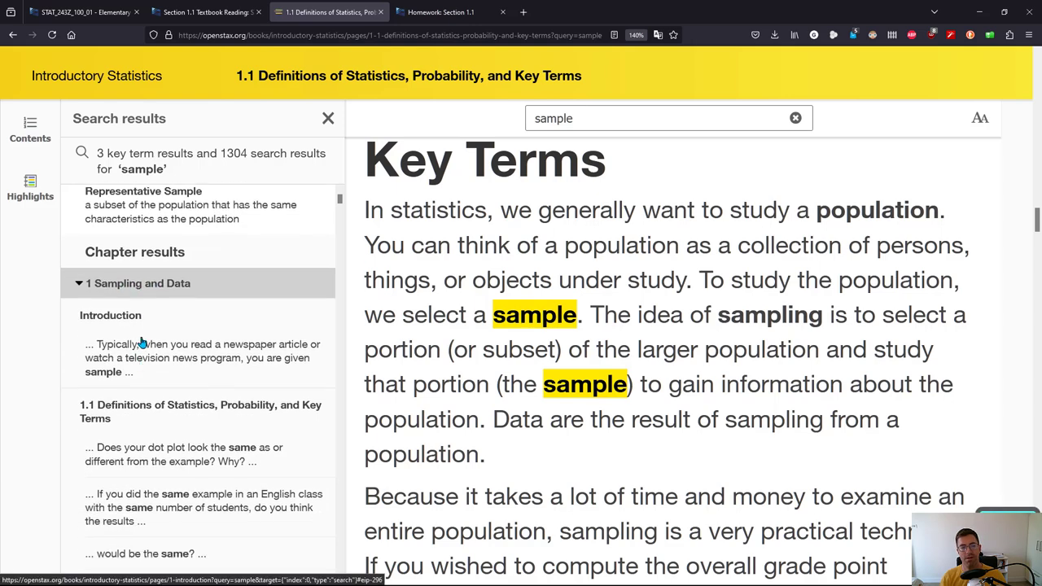
Open the Introduction result under 1 Sampling and Data where 'sample' is highlighted.
{"action": "left_click", "coordinate": [203, 344]}
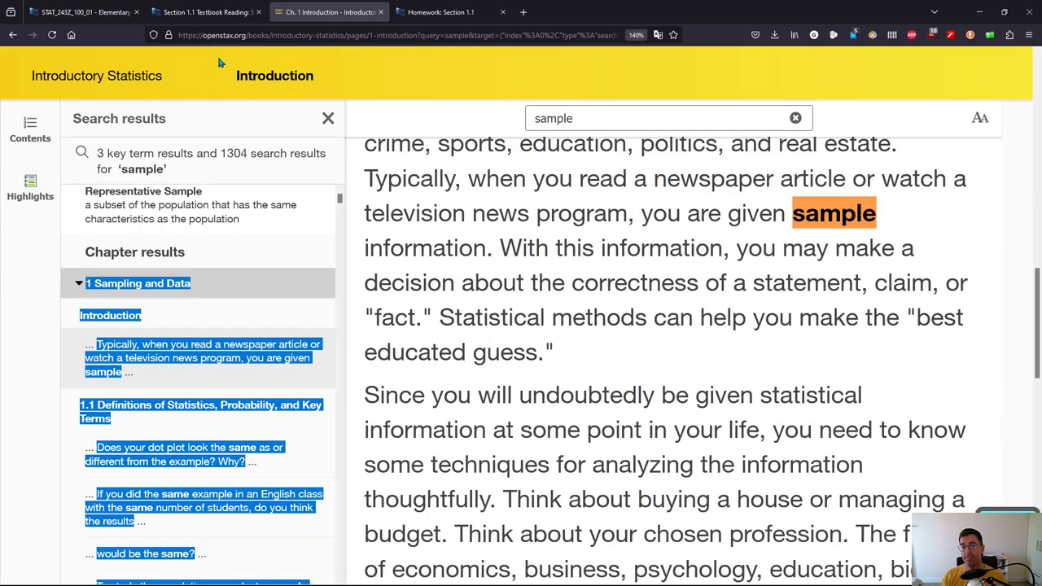
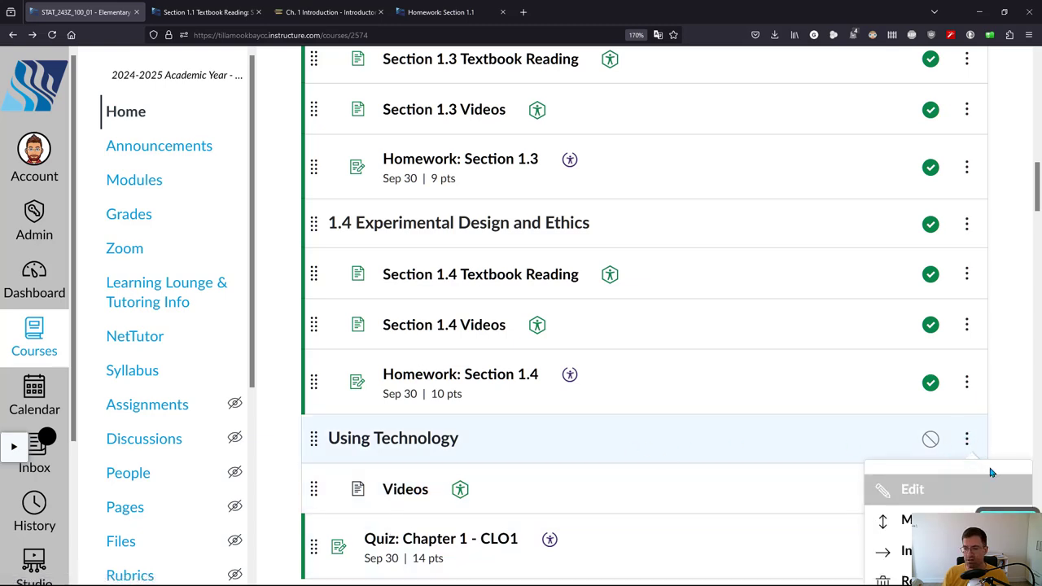
Remove the Using Technology header from the module and confirm.
{"action": "left_click_drag", "start_coordinate": [1011, 414], "coordinate": [929, 483]}
{"action": "left_click", "coordinate": [917, 490]}
{"action": "scroll", "scroll_direction": "down", "scroll_amount": 3}
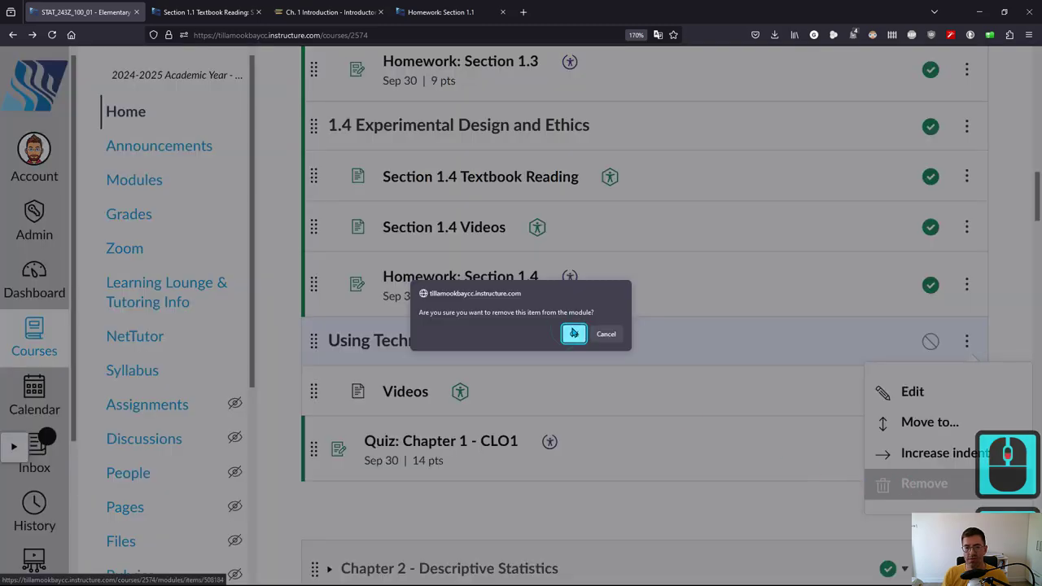
{"action": "left_click", "coordinate": [577, 328]}
Remove the Videos item from the module and confirm.
{"action": "left_click", "coordinate": [972, 337]}
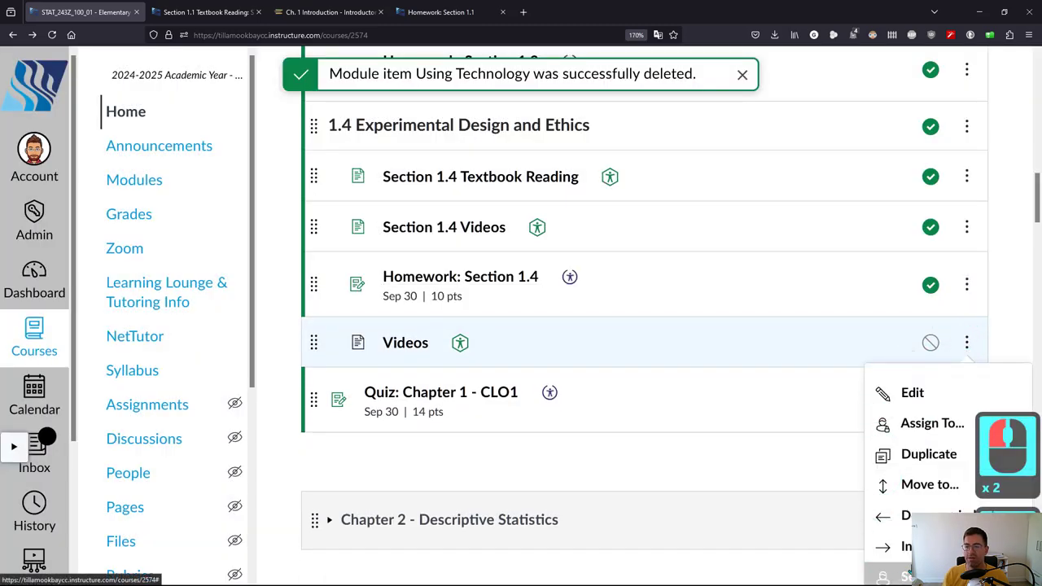
{"action": "left_click", "coordinate": [922, 497]}
{"action": "scroll", "scroll_direction": "down", "scroll_amount": 3}
{"action": "scroll", "scroll_direction": "down", "scroll_amount": 3}
{"action": "left_click", "coordinate": [572, 341]}
Open the Quiz: Chapter 1 - CLO1 assignment.
{"action": "left_click", "coordinate": [447, 251]}
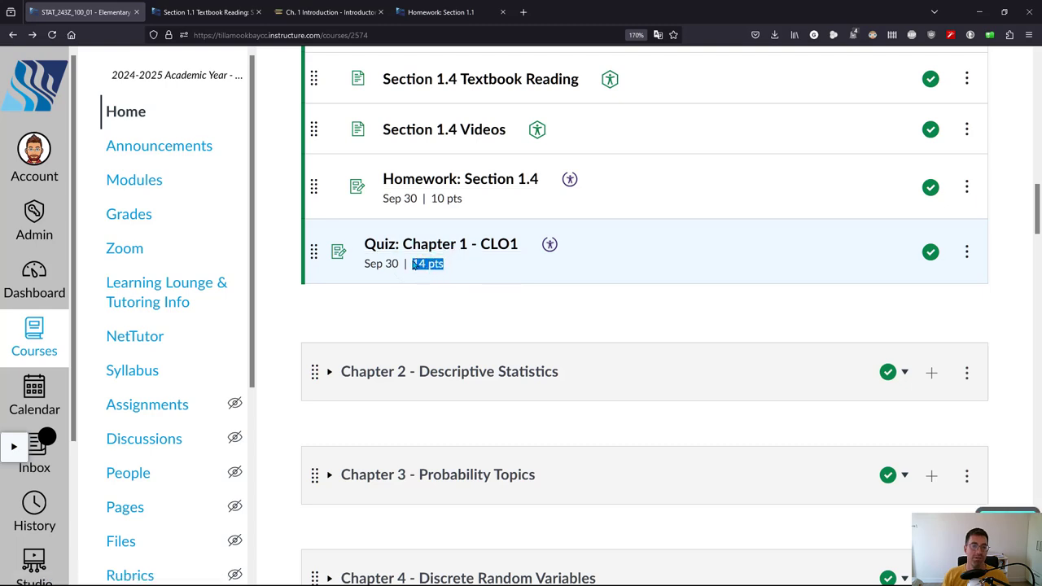
{"action": "left_click_drag", "start_coordinate": [422, 254], "coordinate": [493, 295]}
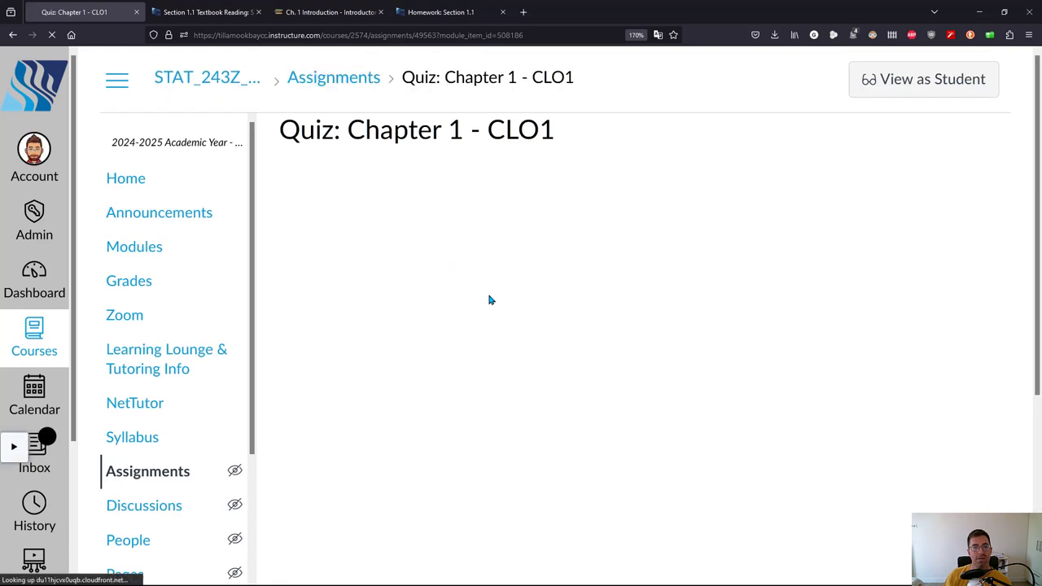
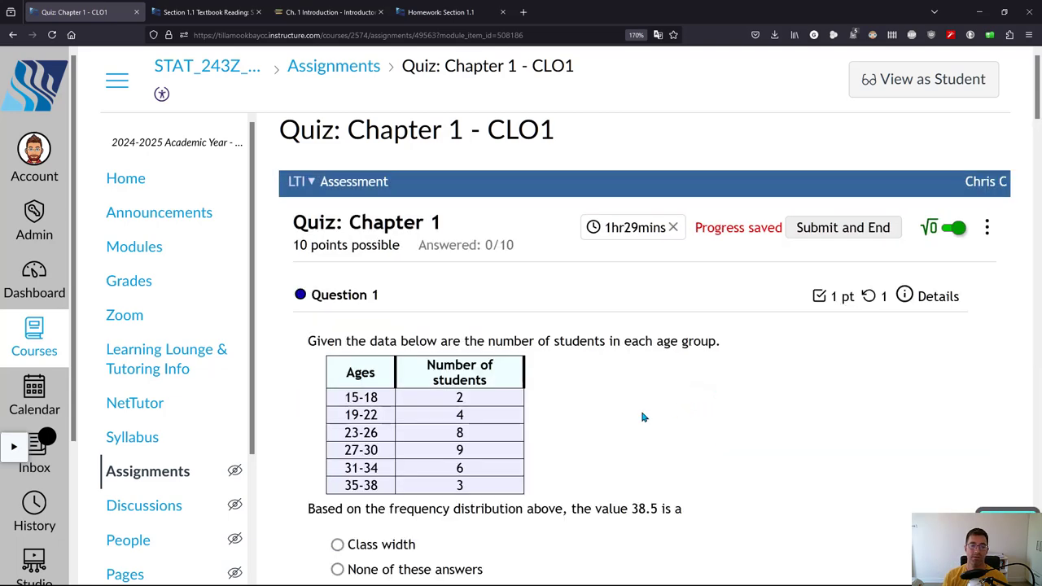
Return to the first quiz question and answer Question 1 with Class width.
{"action": "left_click", "coordinate": [646, 411]}
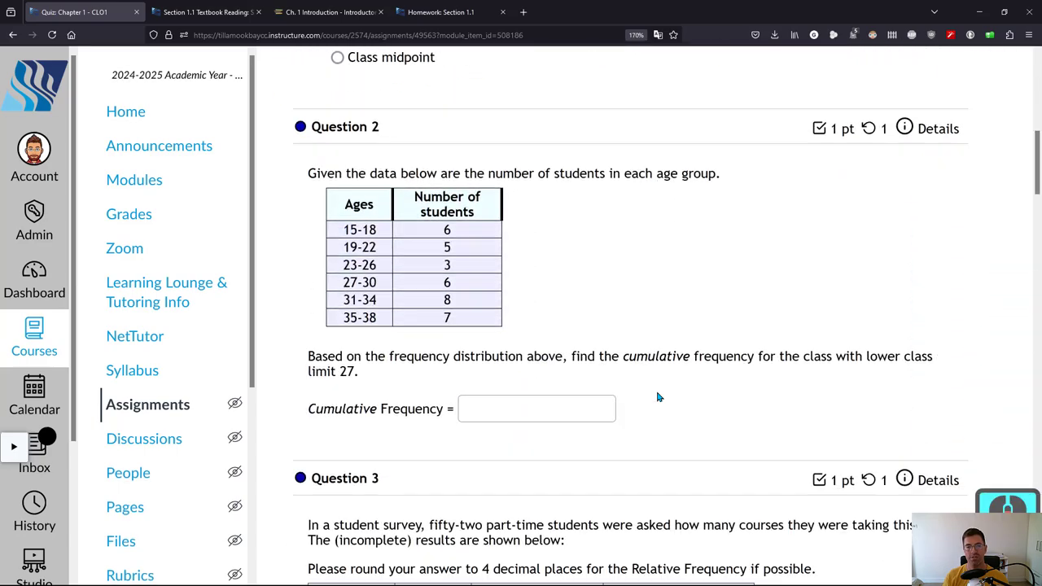
{"action": "scroll", "scroll_direction": "down", "scroll_amount": 3}
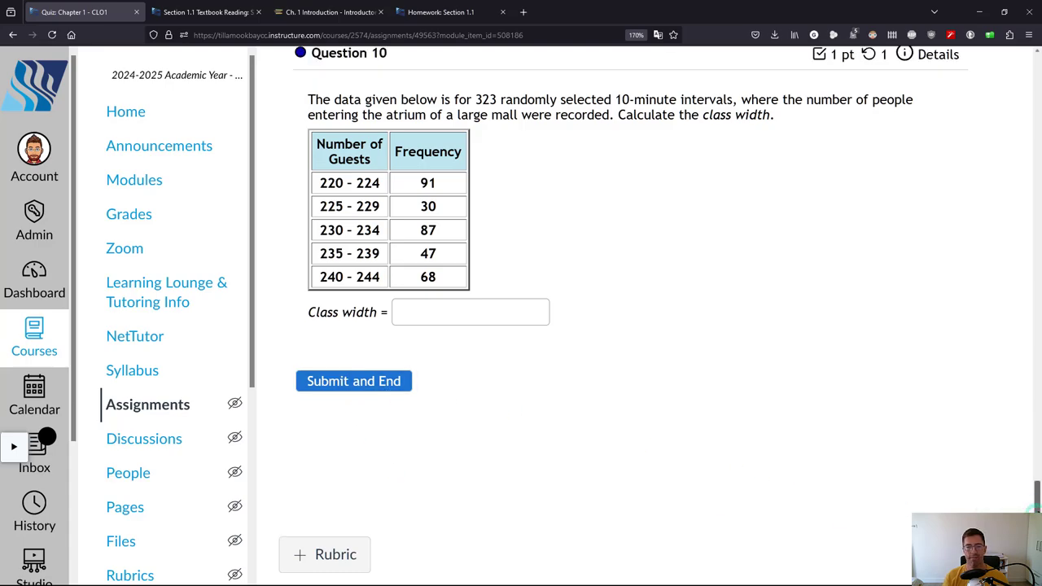
{"action": "left_click", "coordinate": [858, 239]}
{"action": "left_click", "coordinate": [541, 289]}
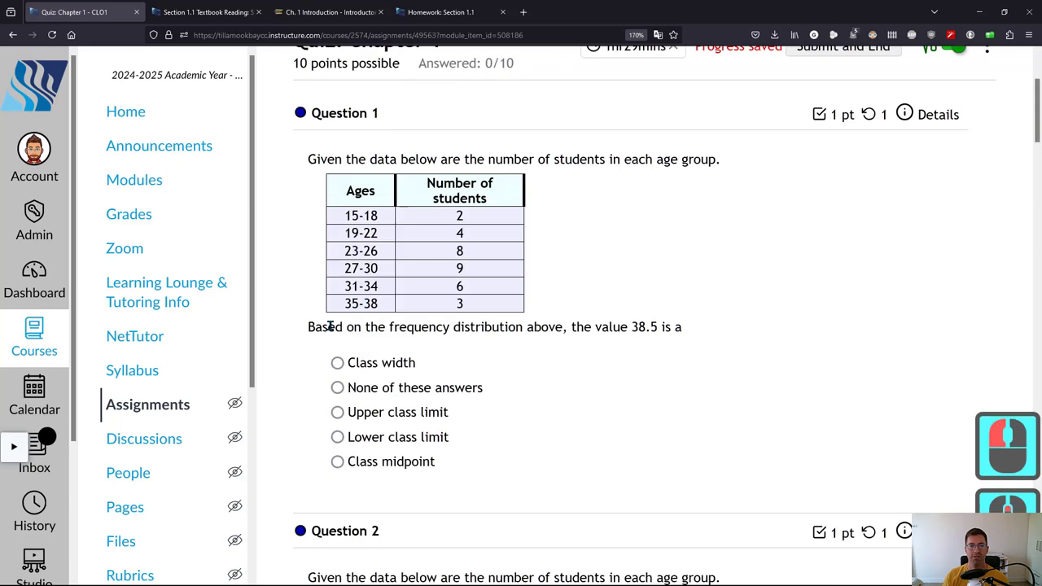
{"action": "left_click", "coordinate": [540, 164]}
Answer the sampling method question and remaining chosen questions, then head to Submit and End.
{"action": "scroll", "scroll_direction": "down", "scroll_amount": 3}
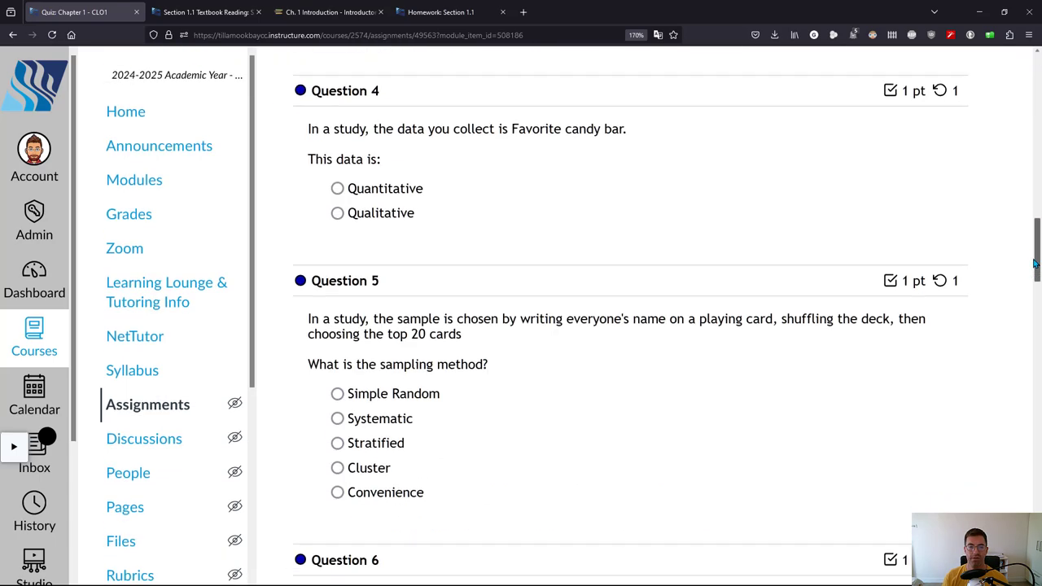
{"action": "left_click", "coordinate": [350, 391]}
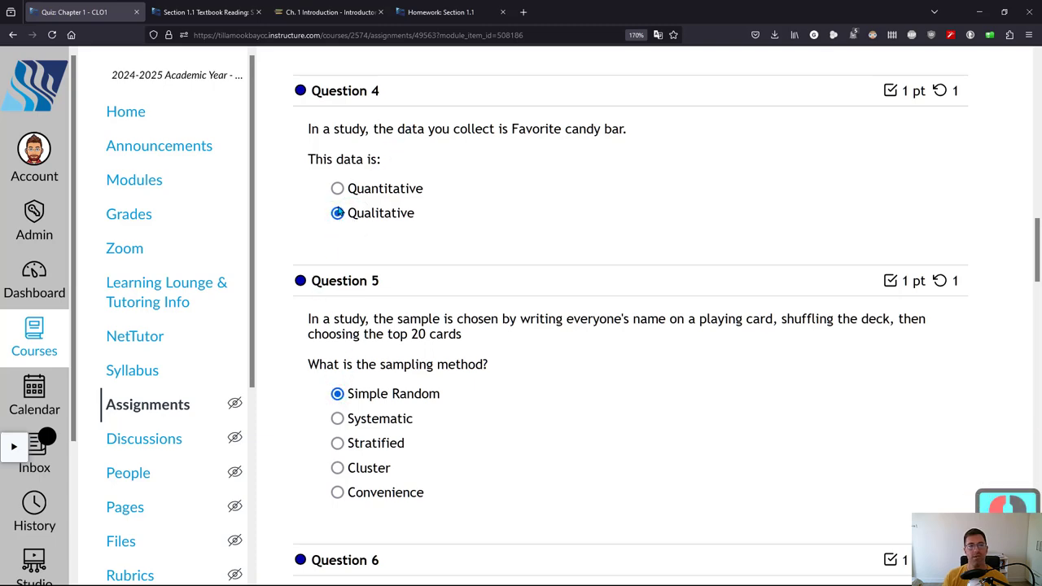
{"action": "scroll", "scroll_direction": "down", "scroll_amount": 3}
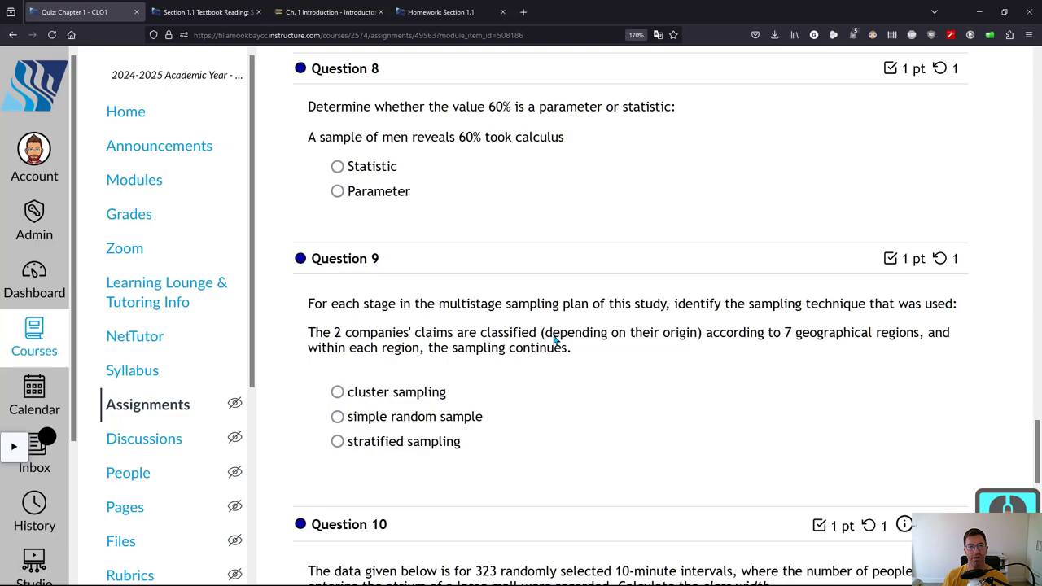
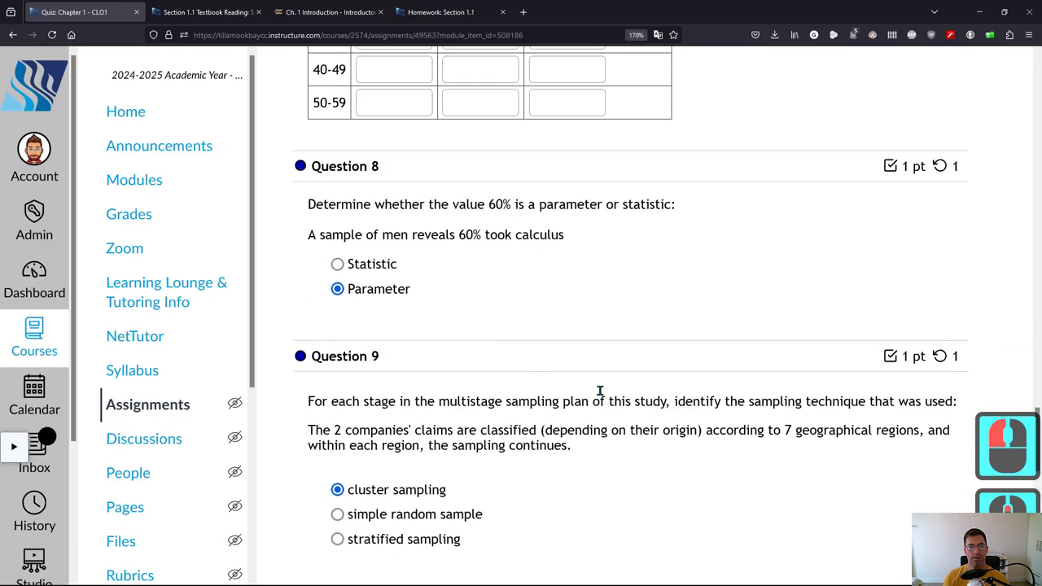
{"action": "middle_click", "coordinate": [353, 444]}
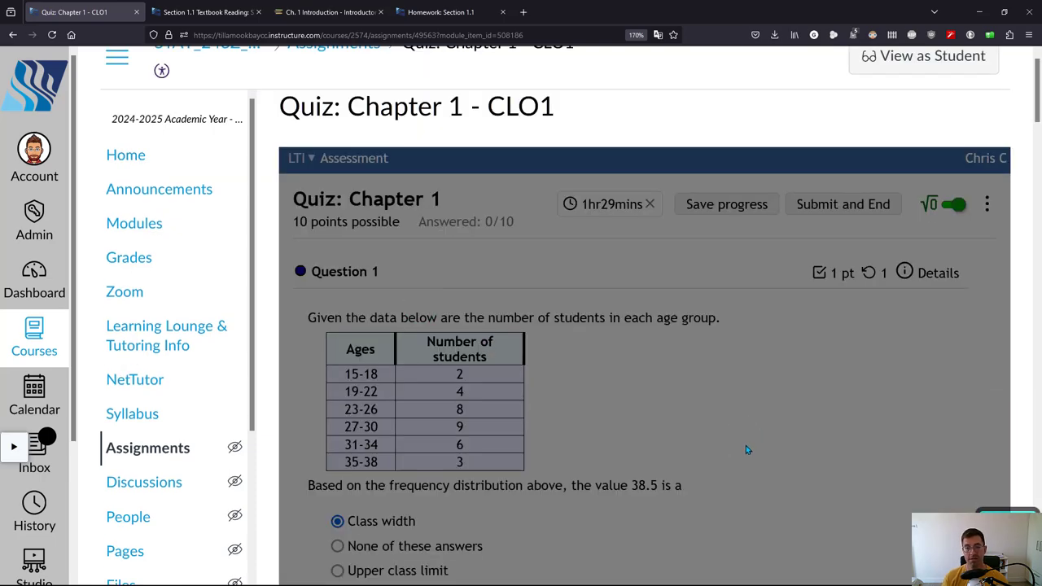
{"action": "scroll", "scroll_direction": "down", "scroll_amount": 3}
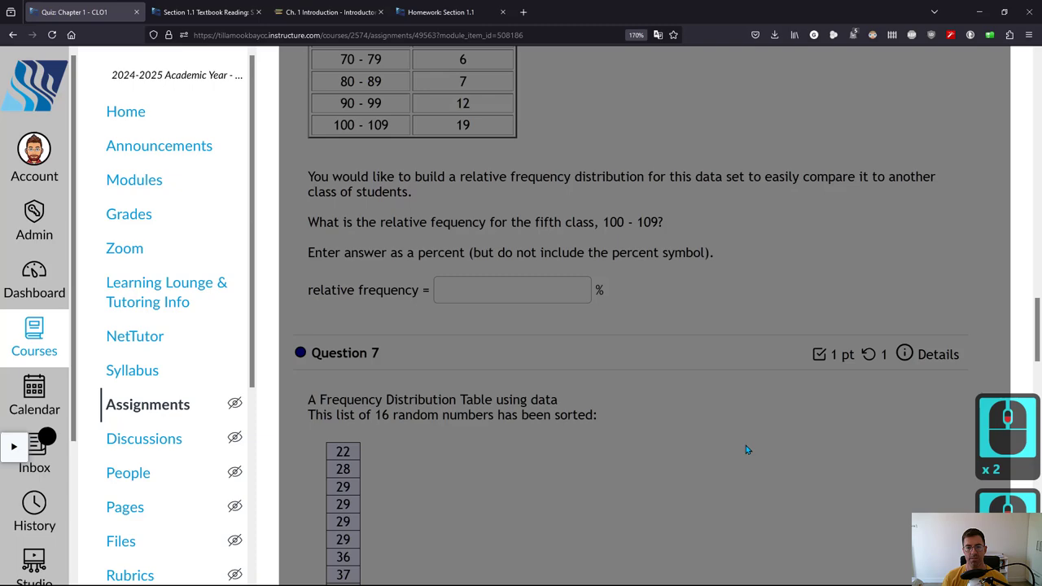
{"action": "scroll", "scroll_direction": "down", "scroll_amount": 3}
{"action": "scroll", "scroll_direction": "down", "scroll_amount": 3}
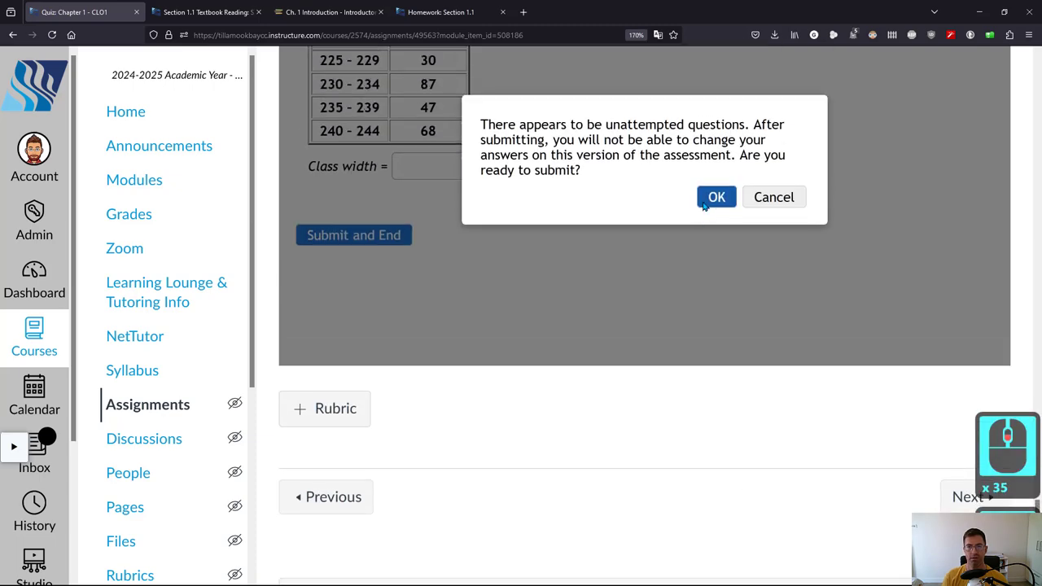
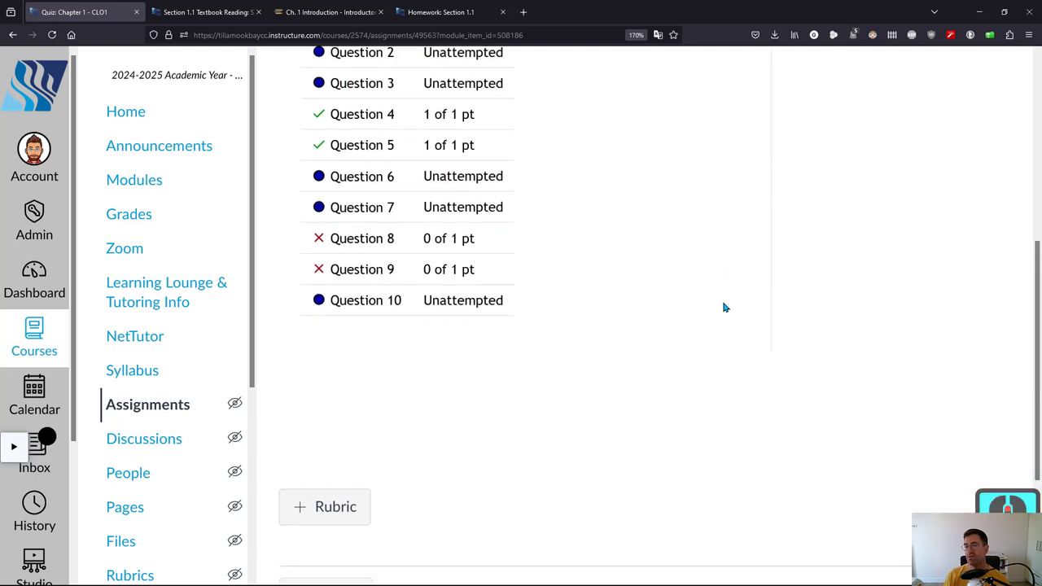
Switch from the 20% score list to Review Questions showing Question 1 marked wrong.
{"action": "left_click_drag", "start_coordinate": [726, 302], "coordinate": [988, 214]}
{"action": "left_click", "coordinate": [986, 214]}
{"action": "left_click", "coordinate": [615, 229]}
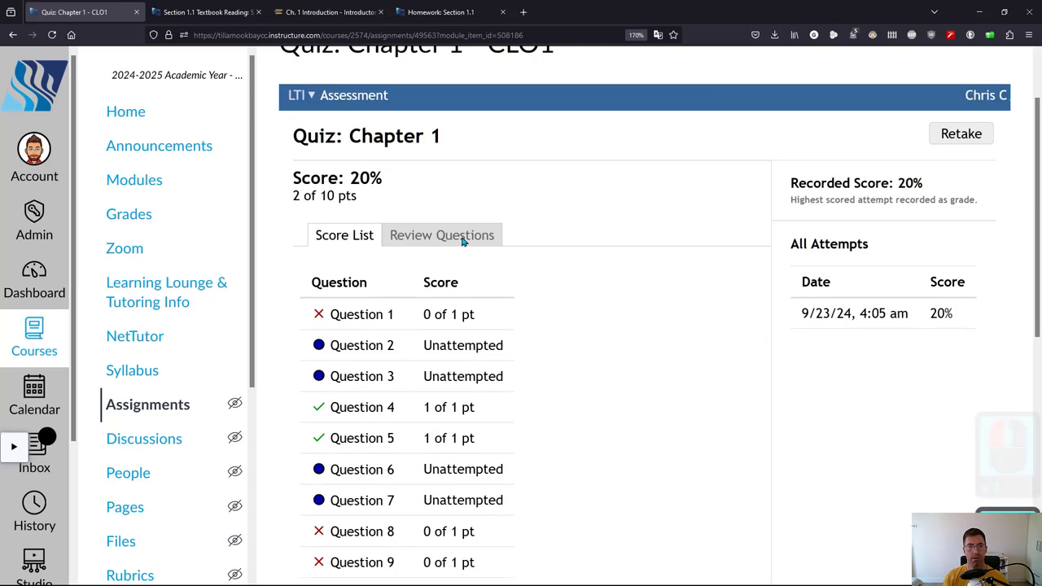
{"action": "left_click", "coordinate": [622, 303]}
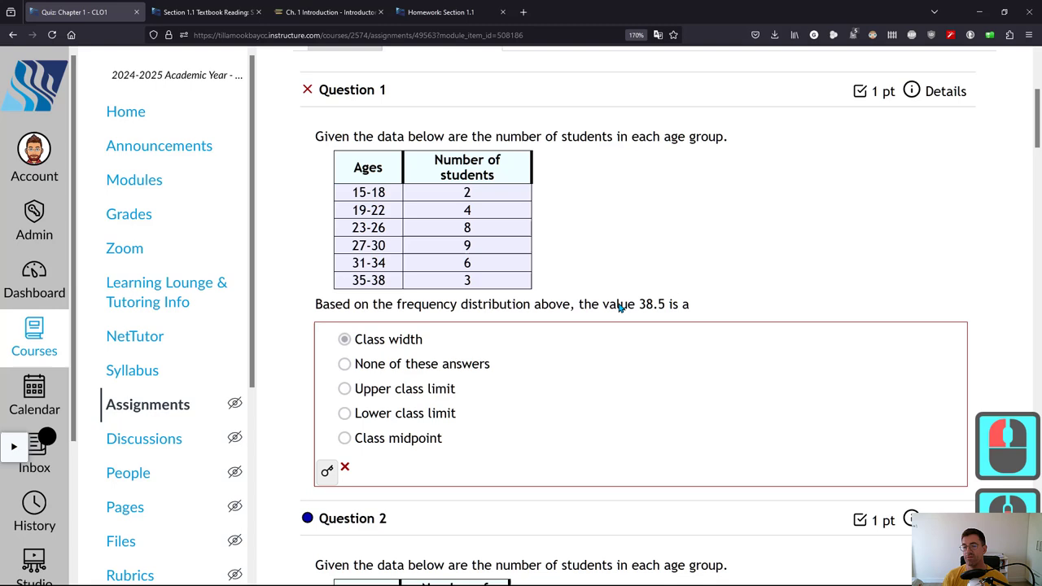